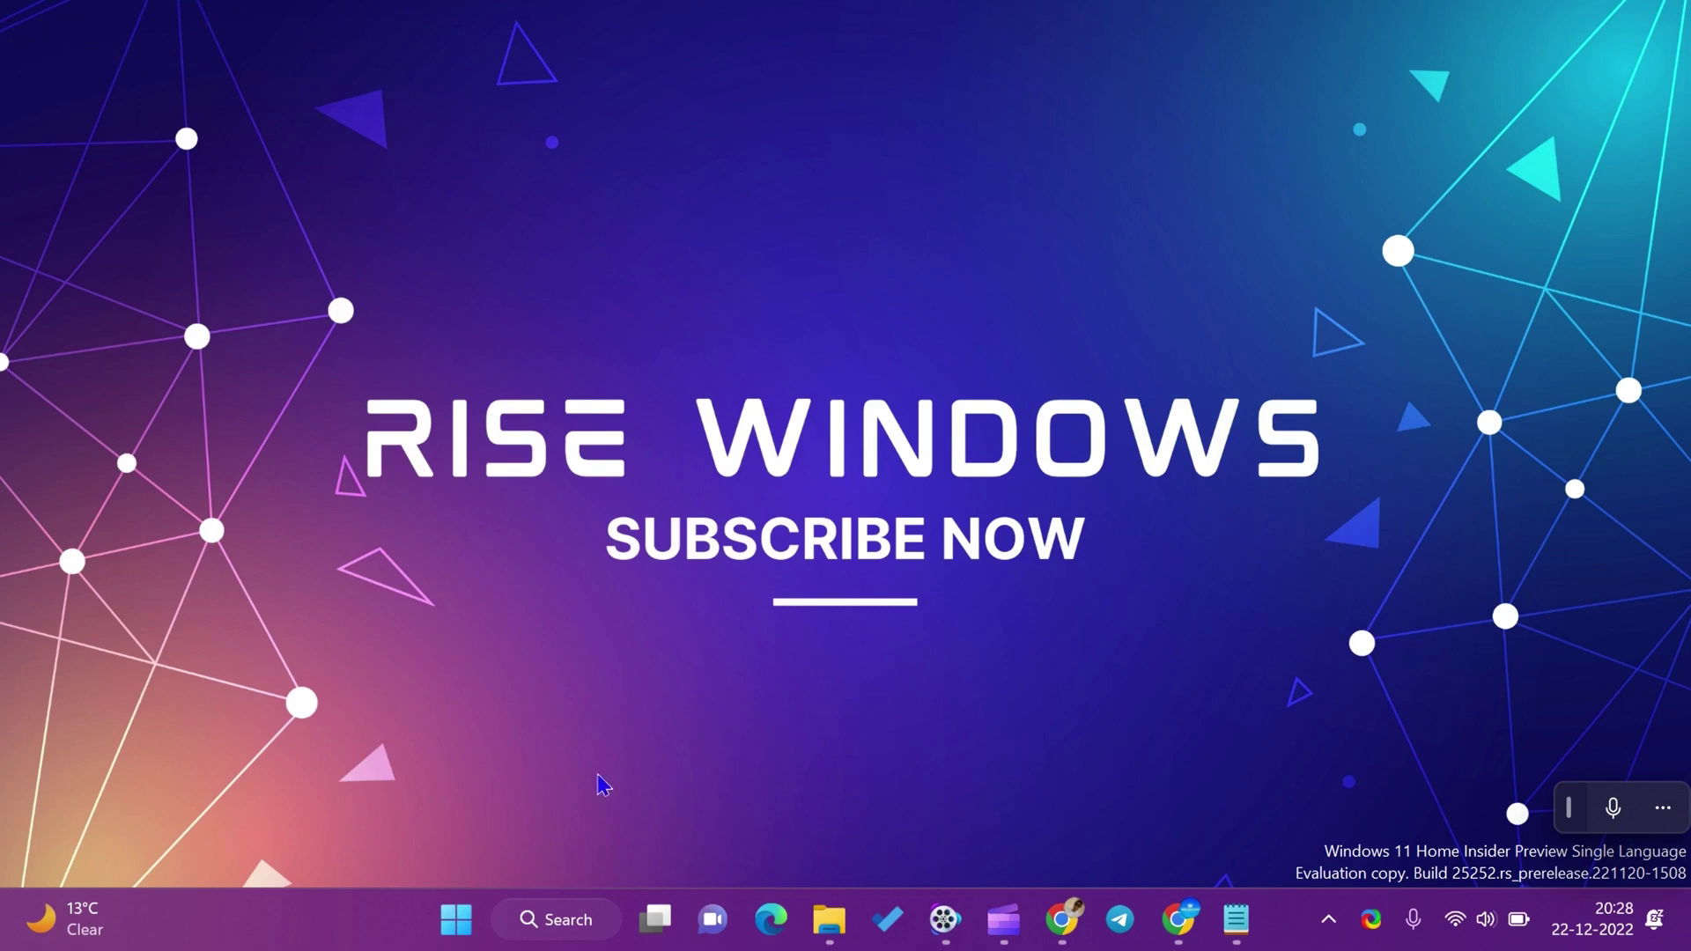
Bring up the Start menu and scroll the pinned apps grid to reach Edge and Word.
click(480, 925)
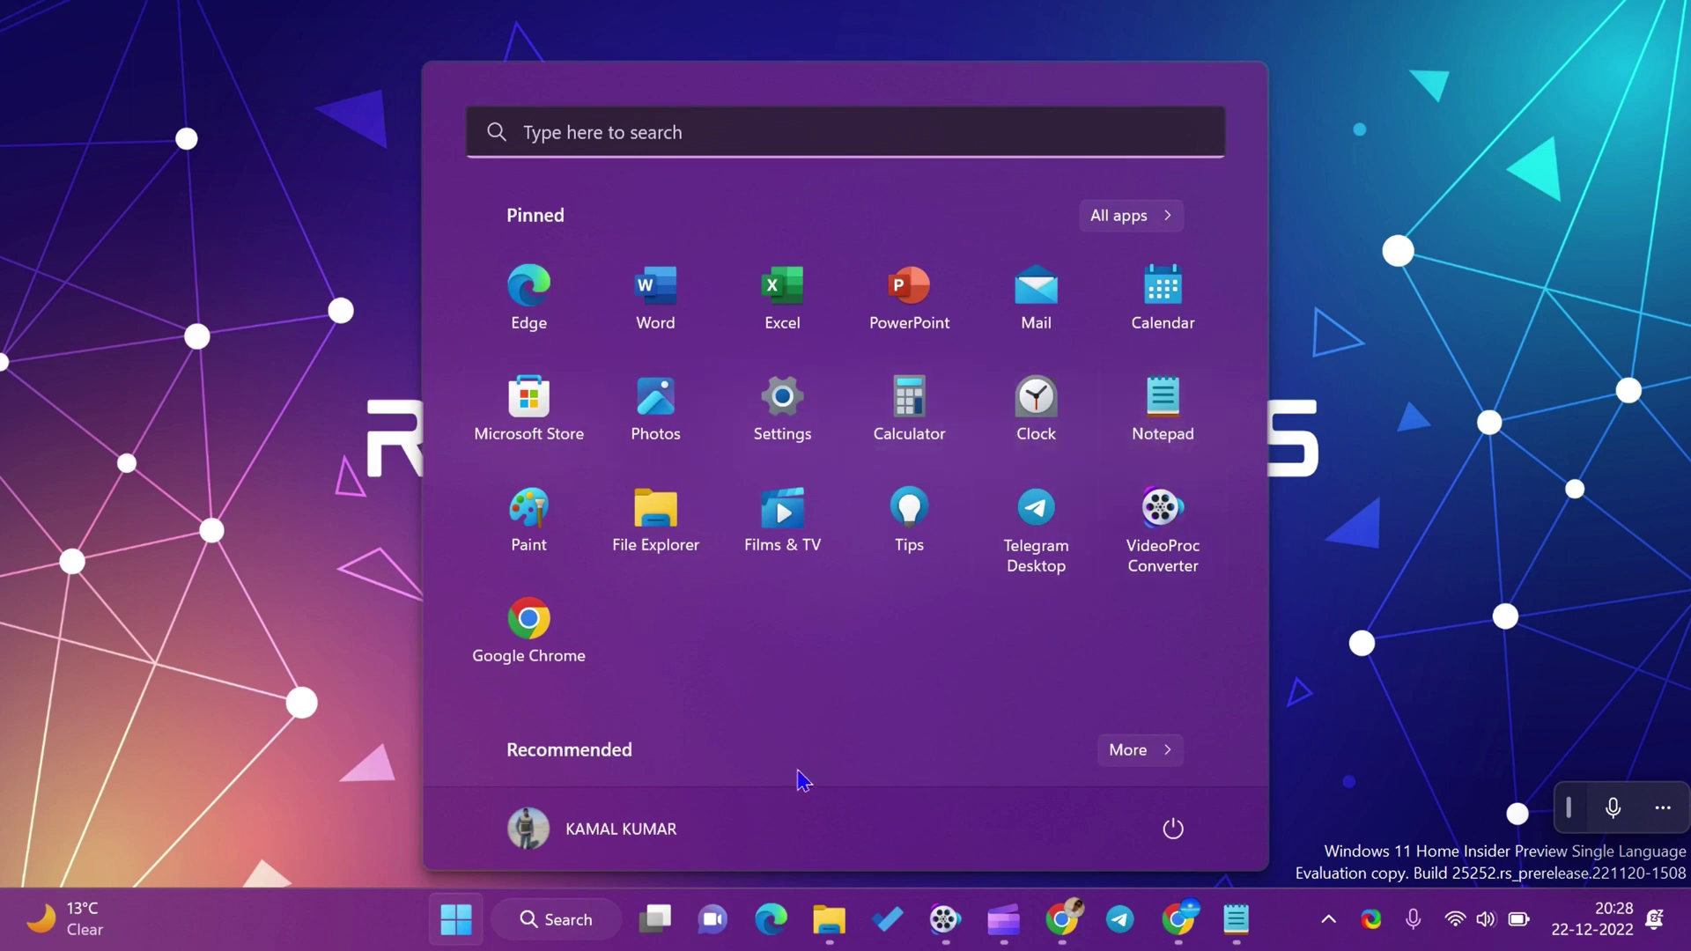
scroll(down, 3)
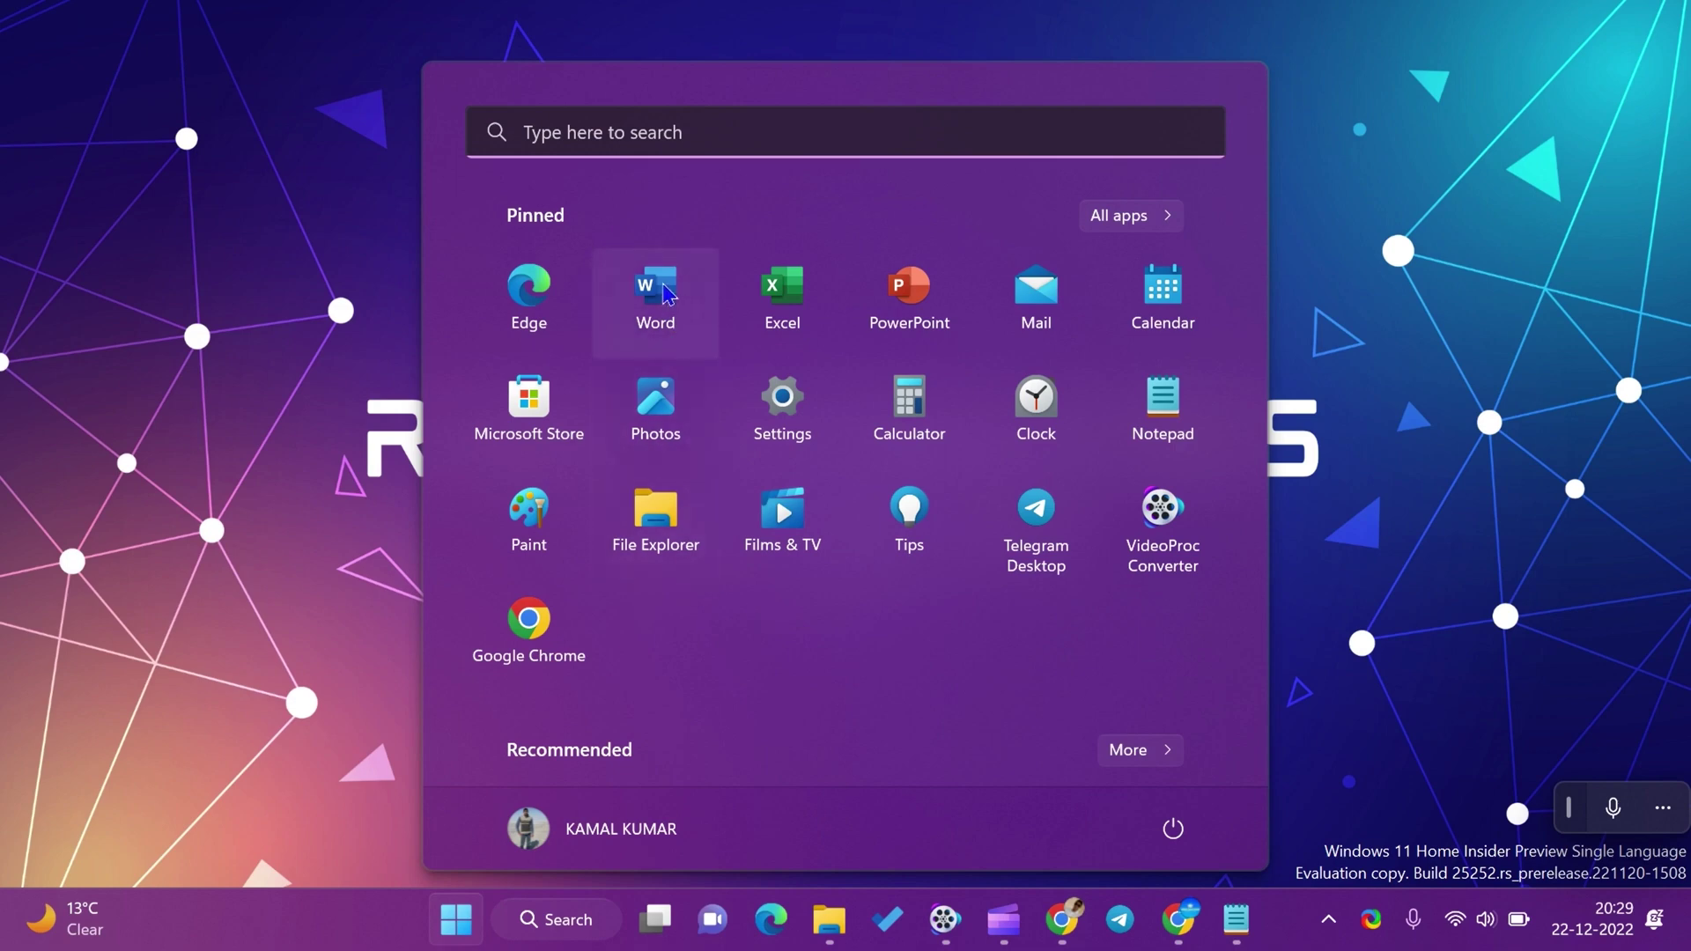
Drop Edge on Word to form a folder, then add Excel and PowerPoint into it.
click(671, 292)
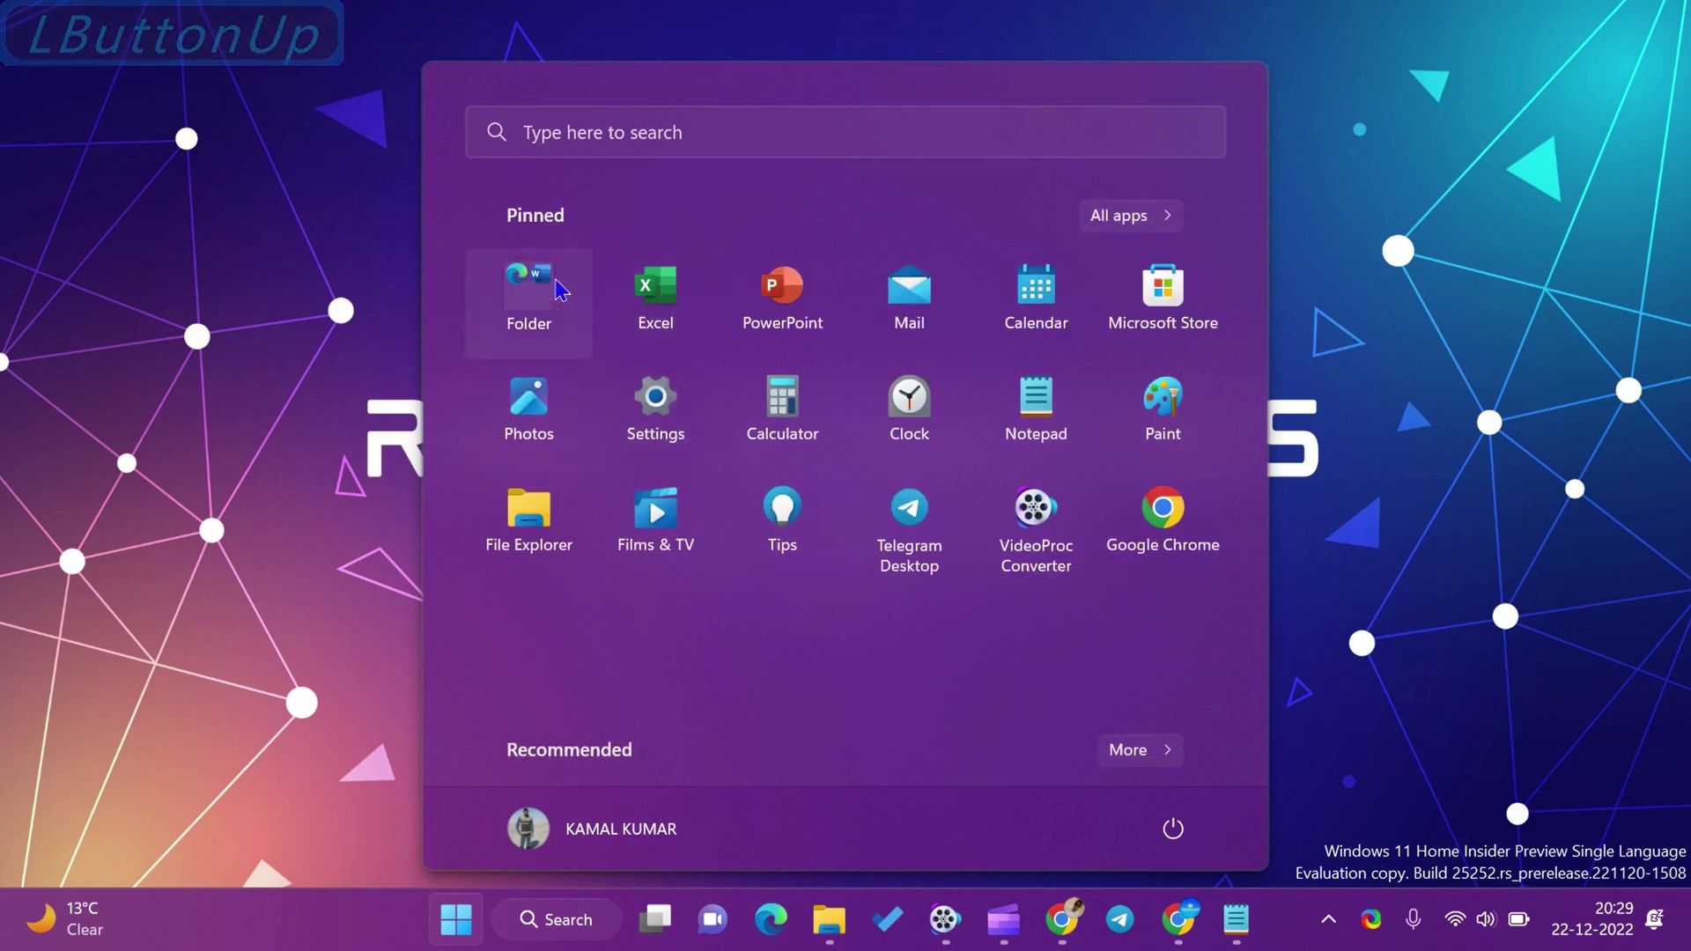
click(919, 528)
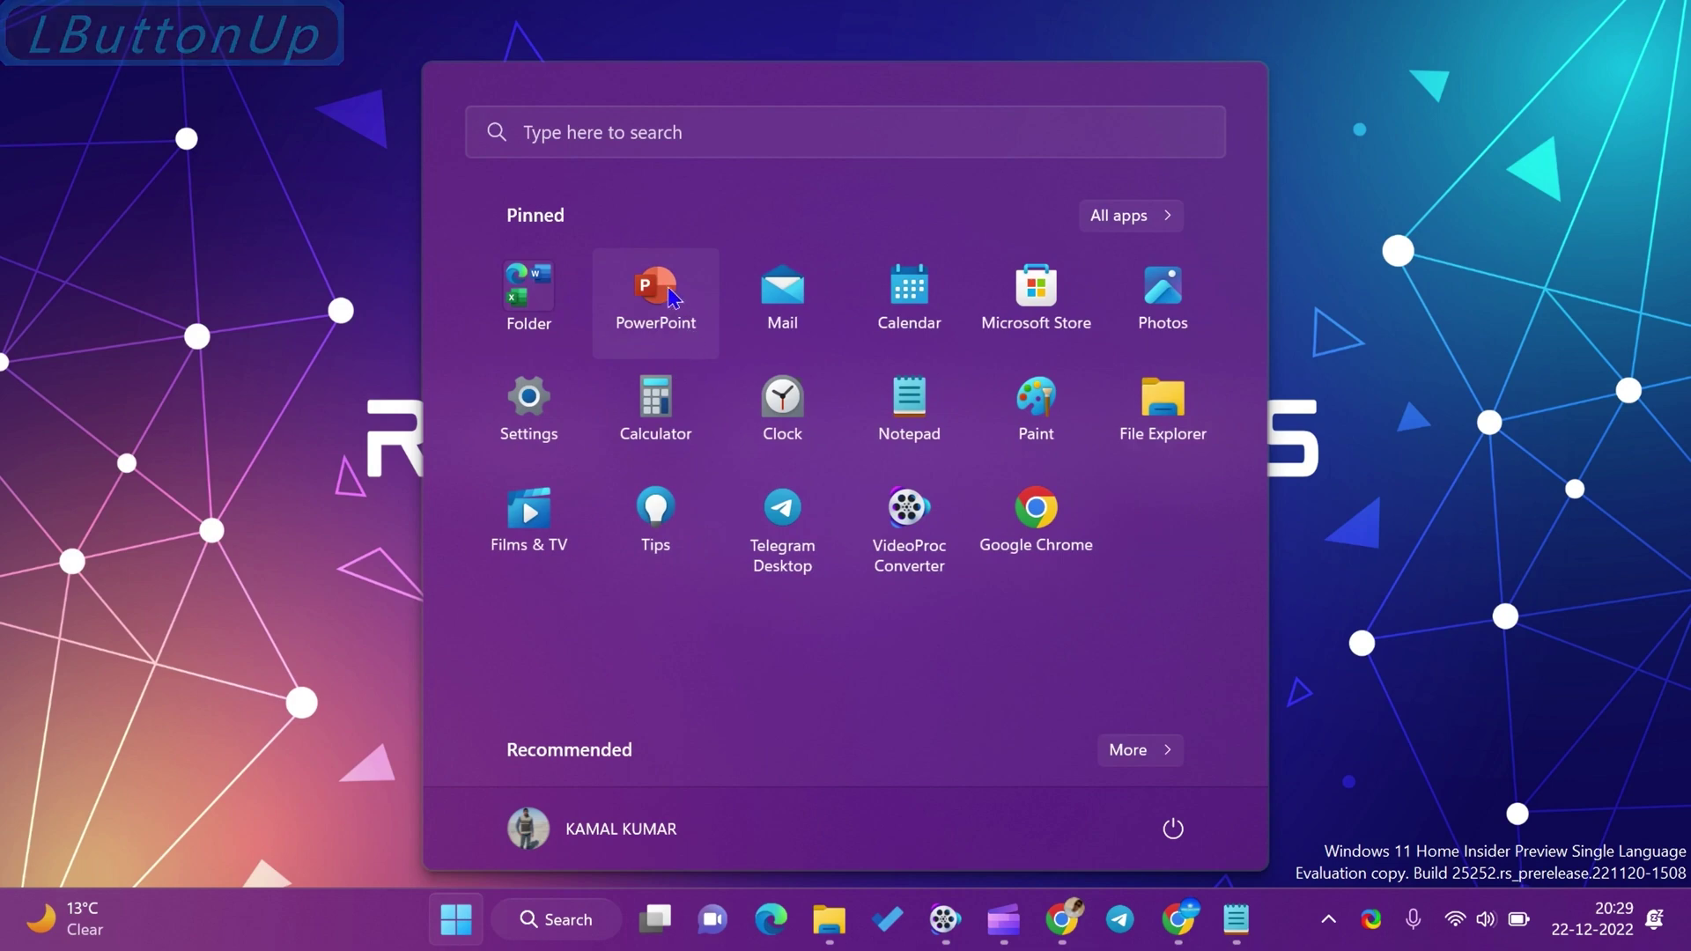
click(677, 295)
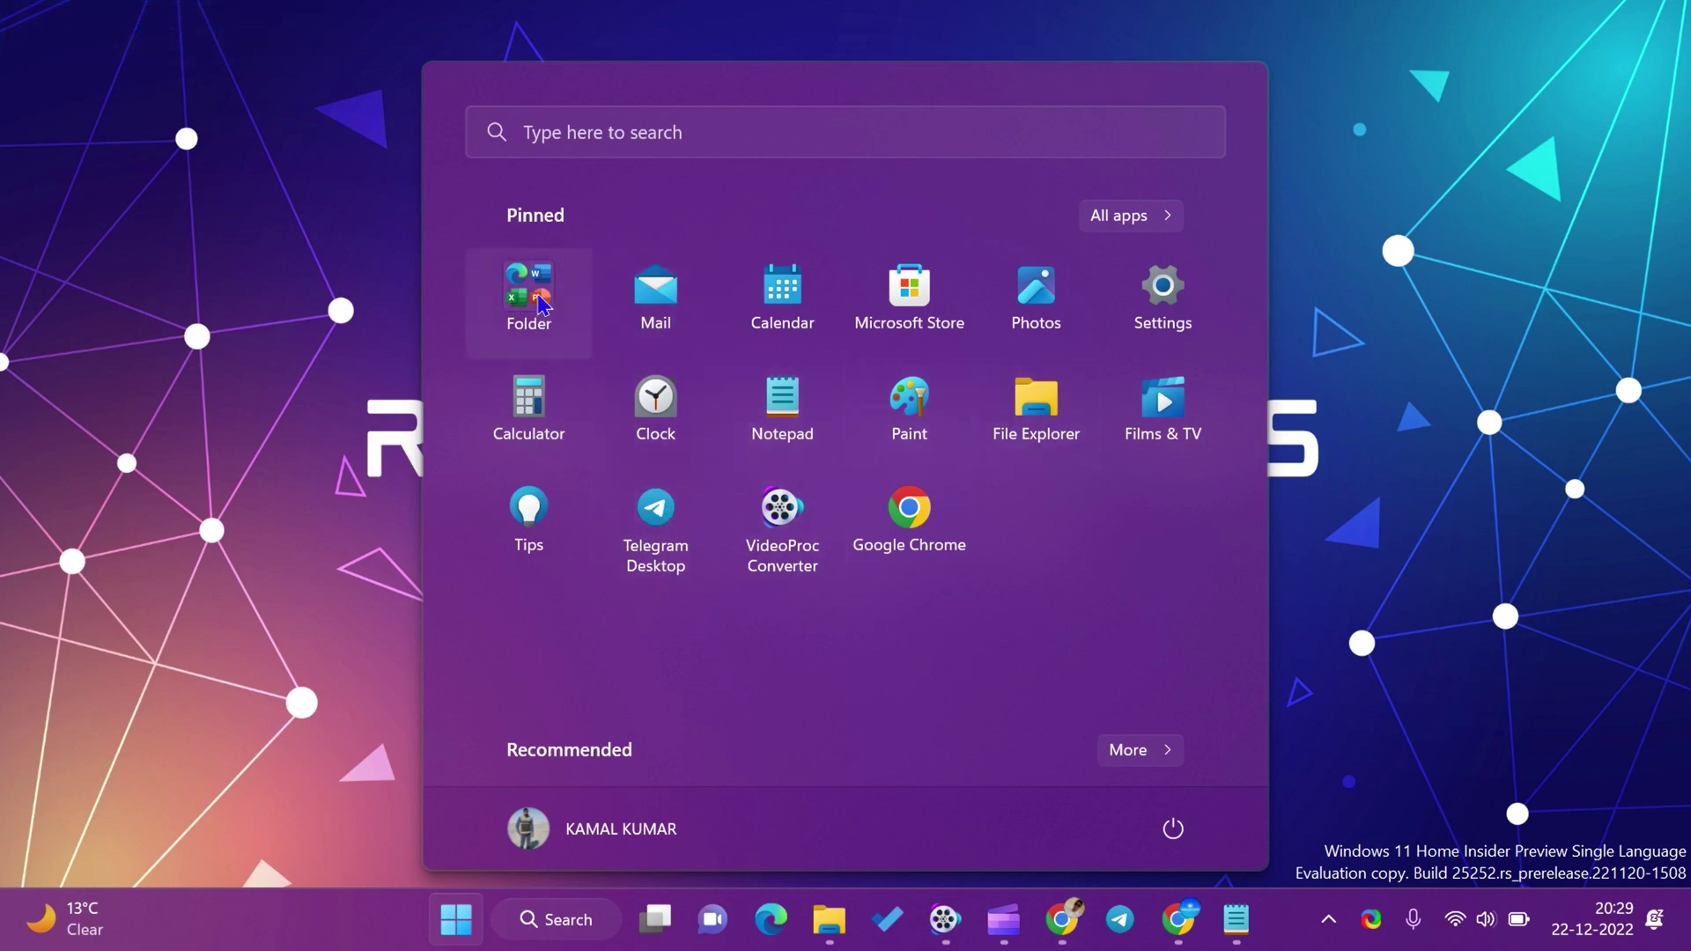
Expand the new folder to show Edge, Word, Excel and PowerPoint with its name prompt.
click(546, 289)
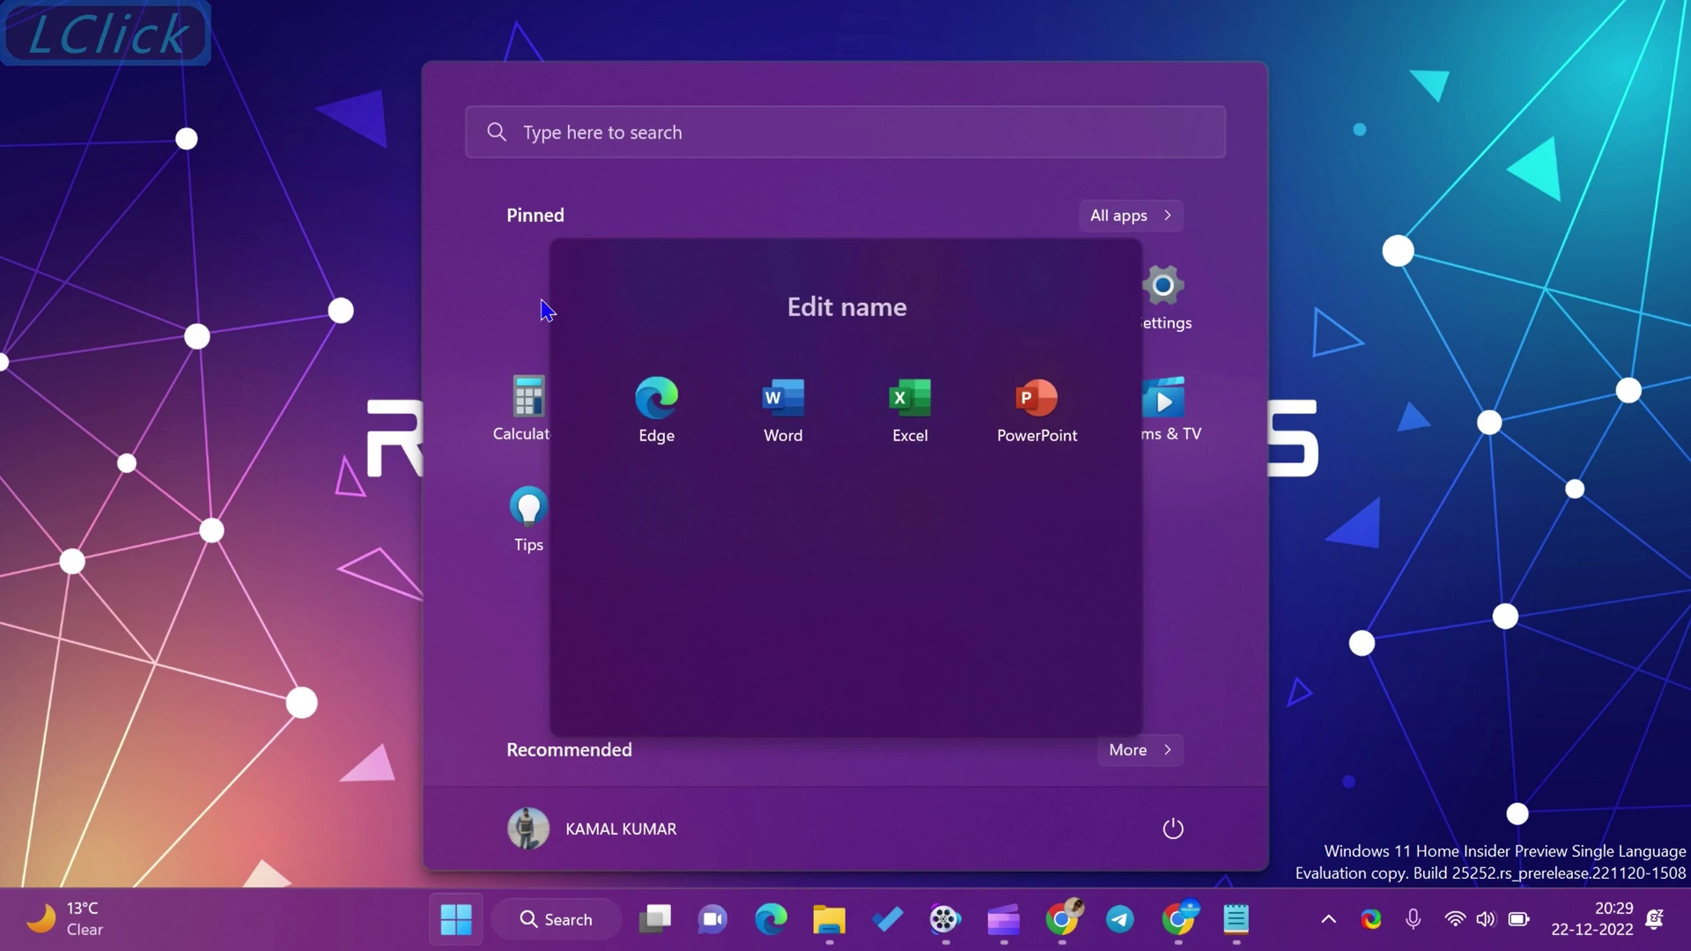
Group Films & TV with Tips into a second folder and dismiss the Start menu.
click(1063, 425)
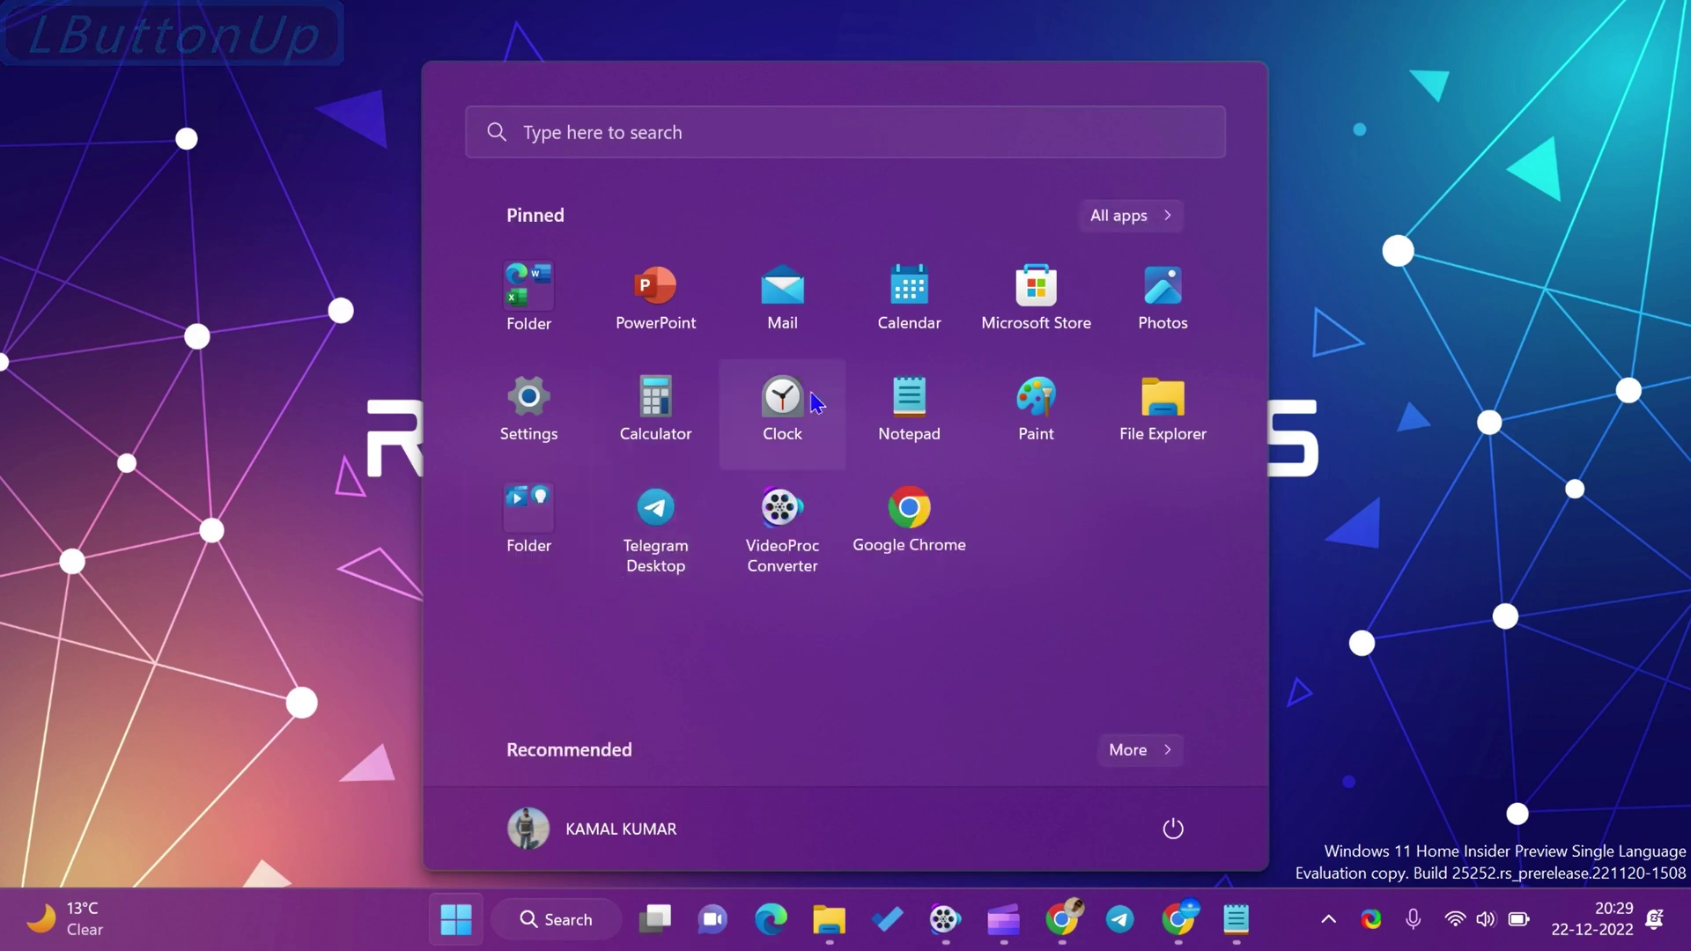
click(1336, 174)
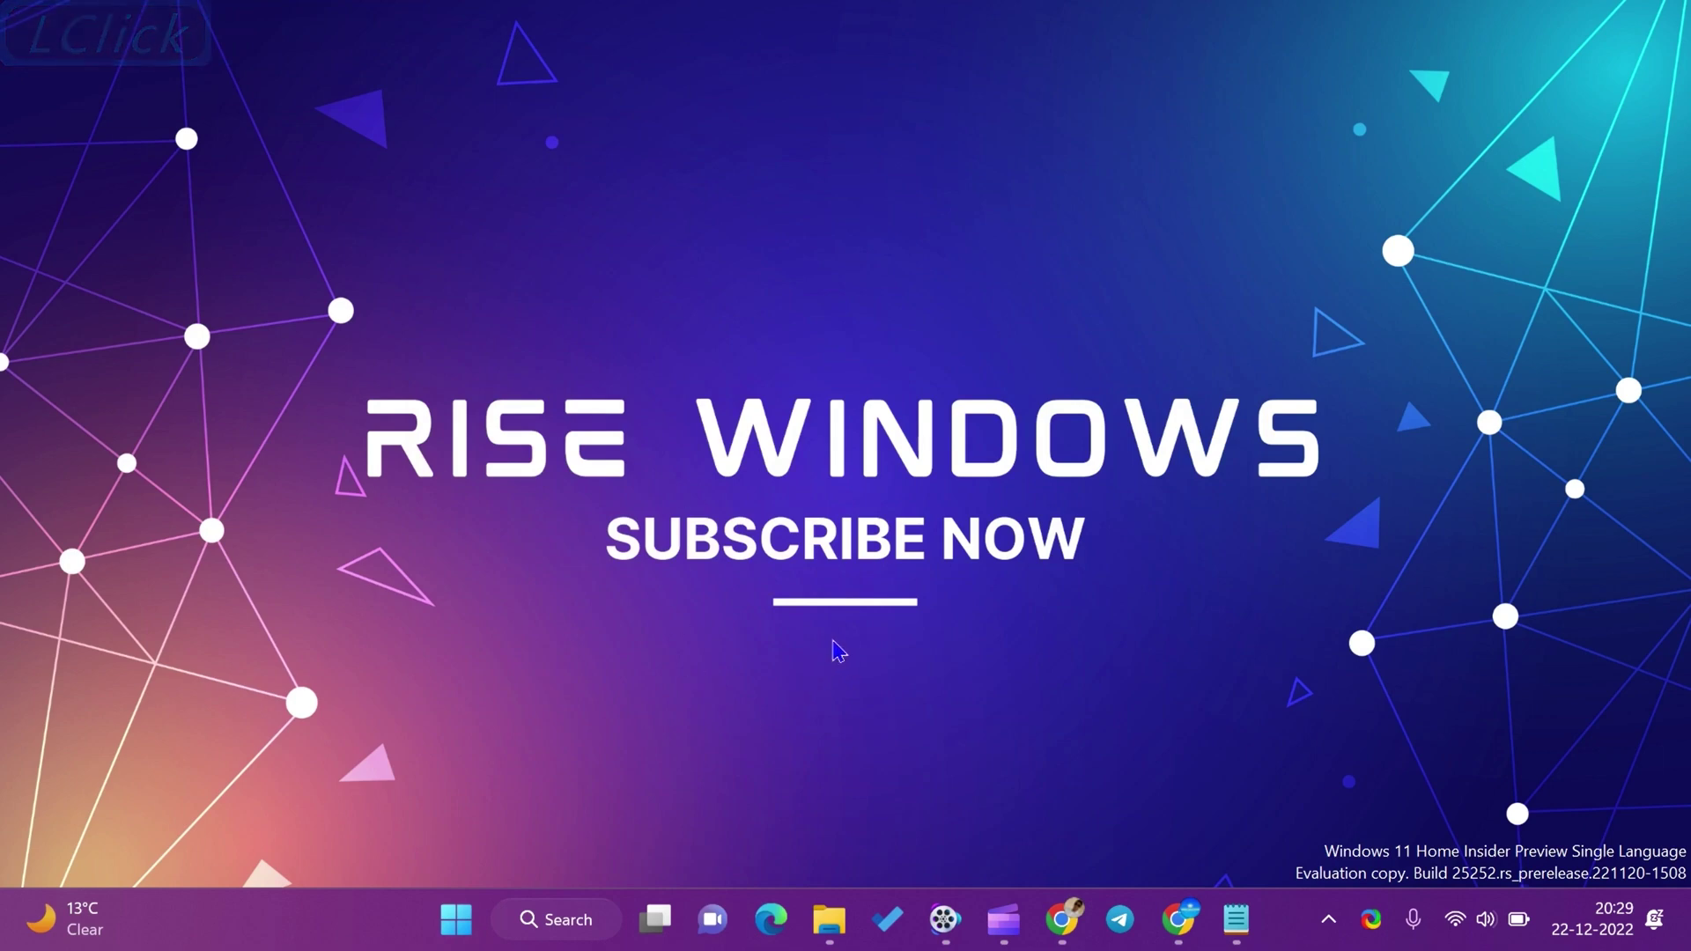